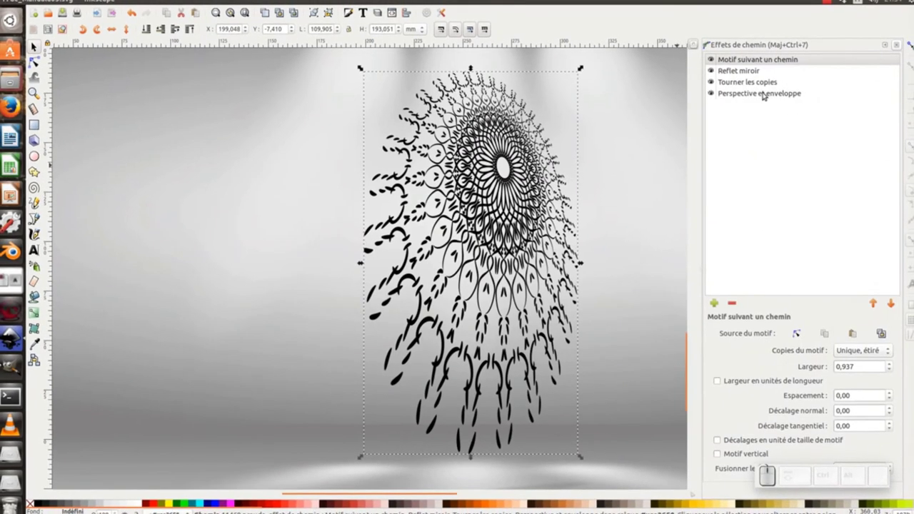
Start a new document and arrange the canvas view ready for drawing
left_click(766, 92)
left_click(760, 82)
left_click(743, 70)
left_click(753, 58)
left_click(711, 94)
left_click(715, 83)
left_click(713, 71)
left_click(528, 127)
middle_click(504, 109)
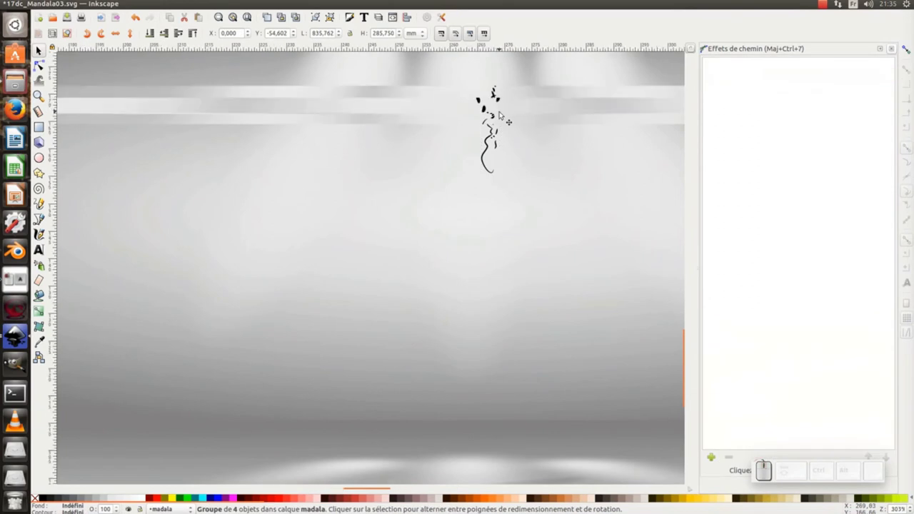
left_click_drag(505, 106, 476, 164)
left_click(473, 153)
key("-")
key("ctrl+z")
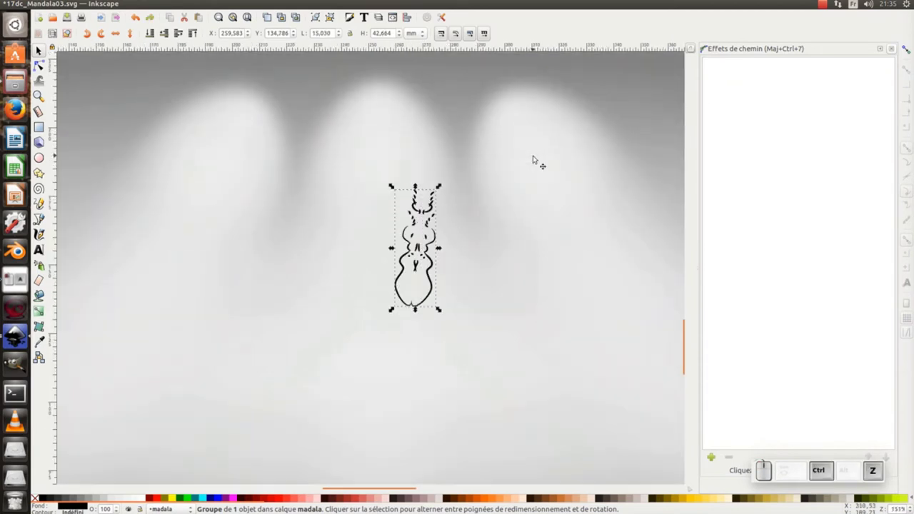
key("KP_Subtract")
left_click_drag(496, 282, 531, 191)
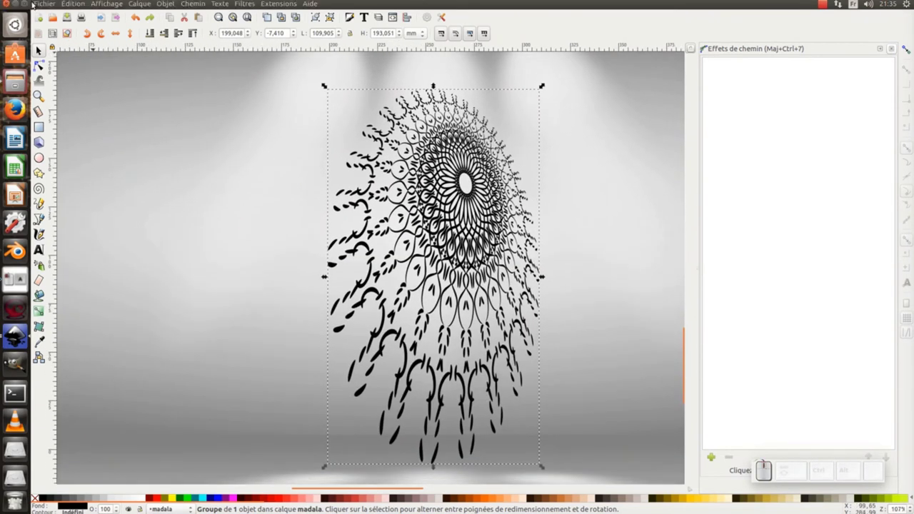
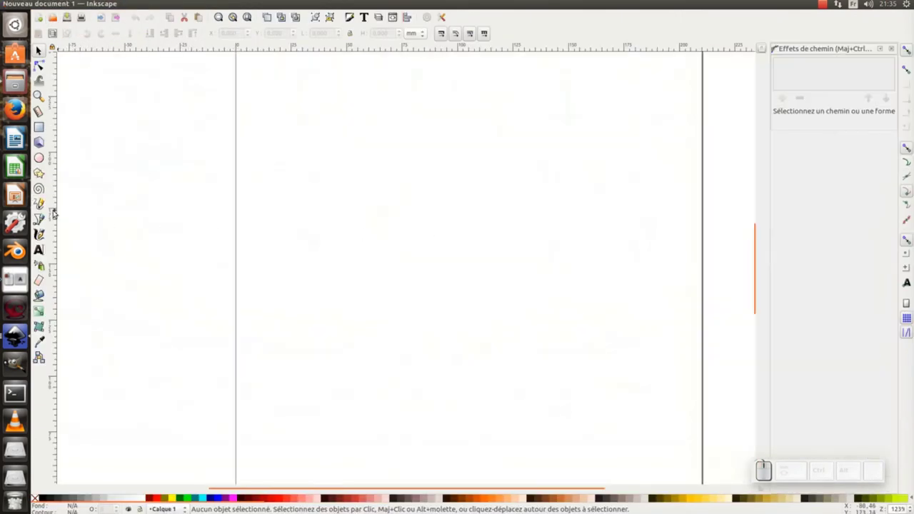
Choose the Pencil tool with its Shape set to Ellipse for tapered strokes
left_click(333, 11)
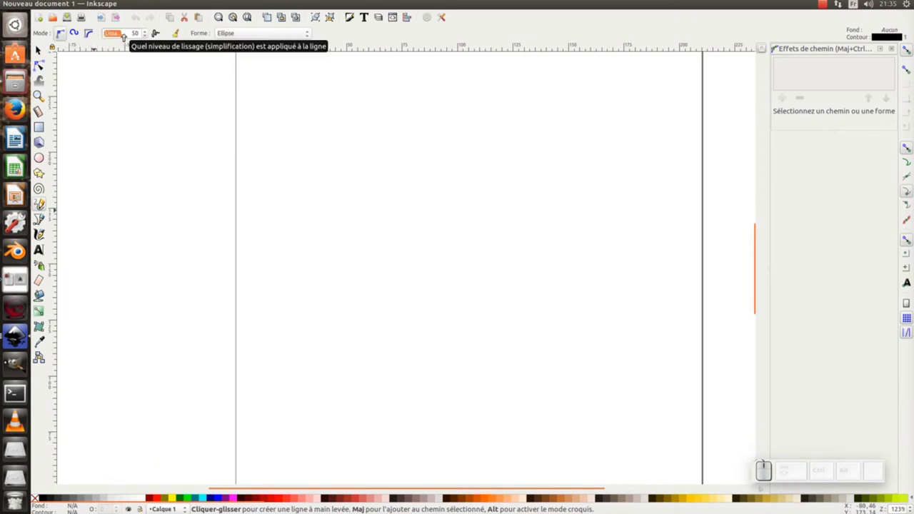
left_click(333, 10)
left_click(243, 39)
middle_click(333, 11)
left_click(333, 11)
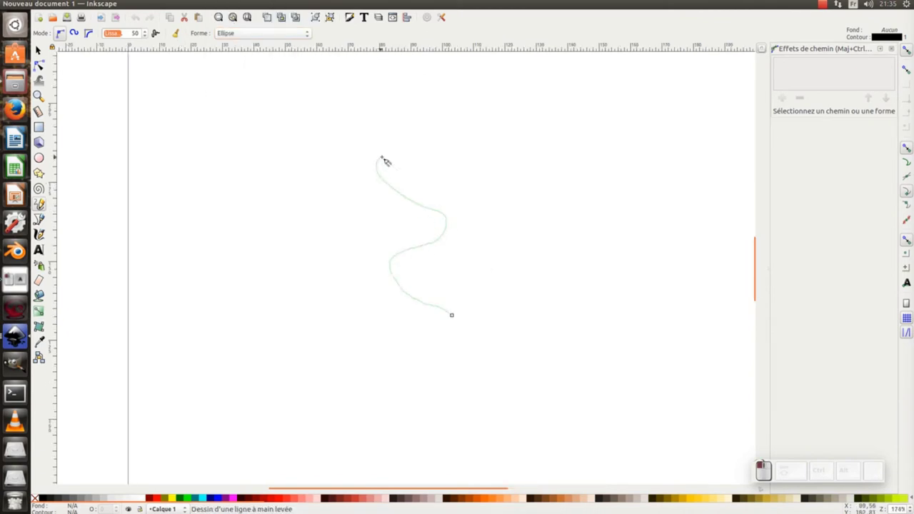
Draw a long wavy tapered stroke, several leaf-shaped dashes above it and a small closed loop
left_click_drag(333, 10, 333, 11)
left_click(333, 11)
left_click(333, 11)
left_click(333, 11)
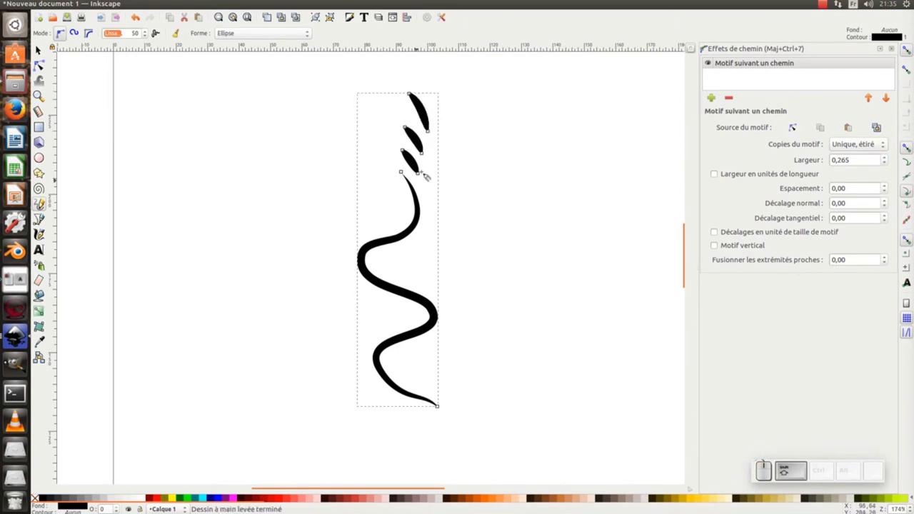
left_click(333, 11)
middle_click(333, 11)
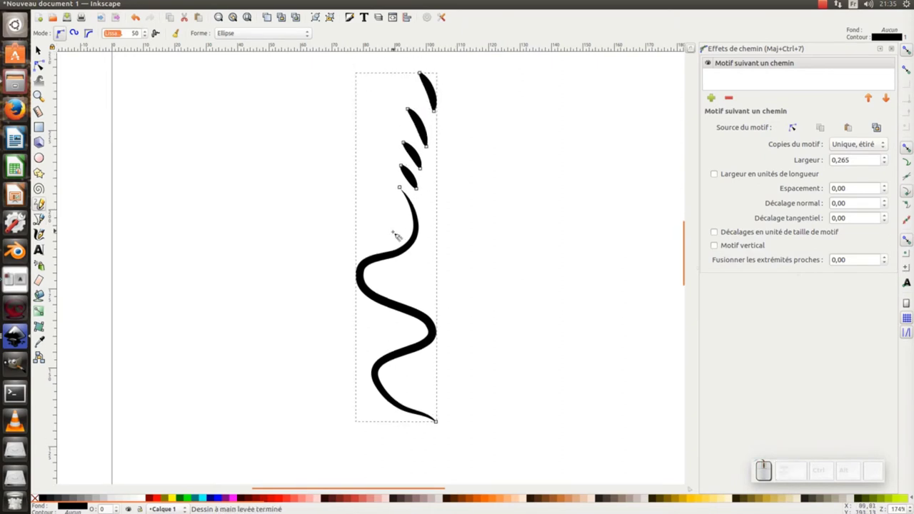
left_click(333, 10)
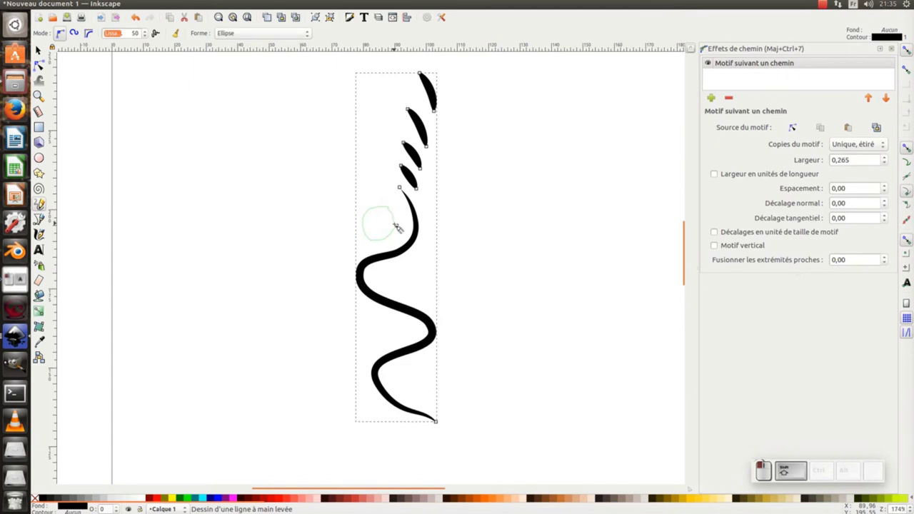
key("F2")
With the Node tool, delete a loop node and reshape the loop near the top
left_click(334, 11)
left_click(333, 11)
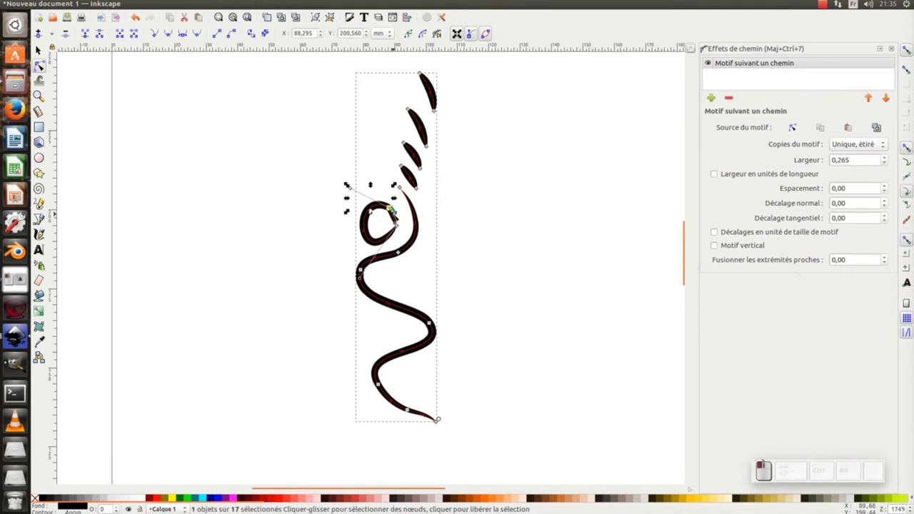
key("Delete")
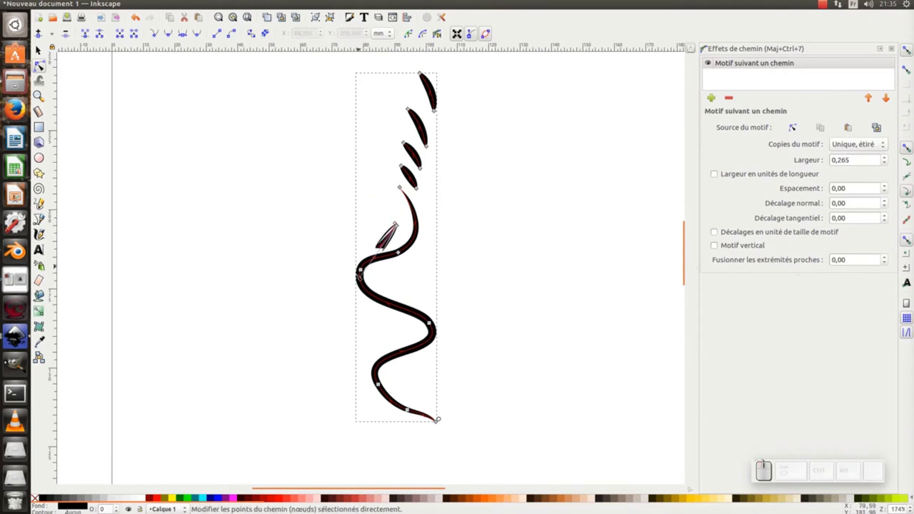
left_click(334, 11)
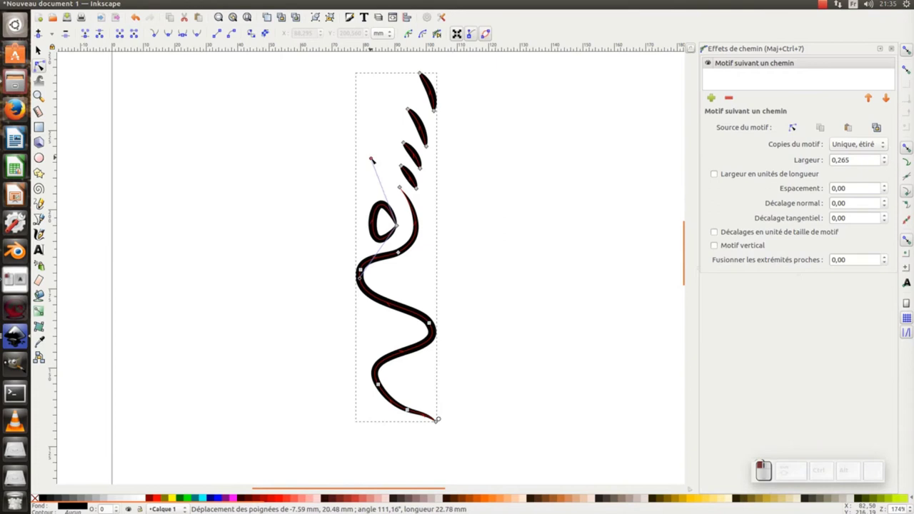
middle_click(333, 10)
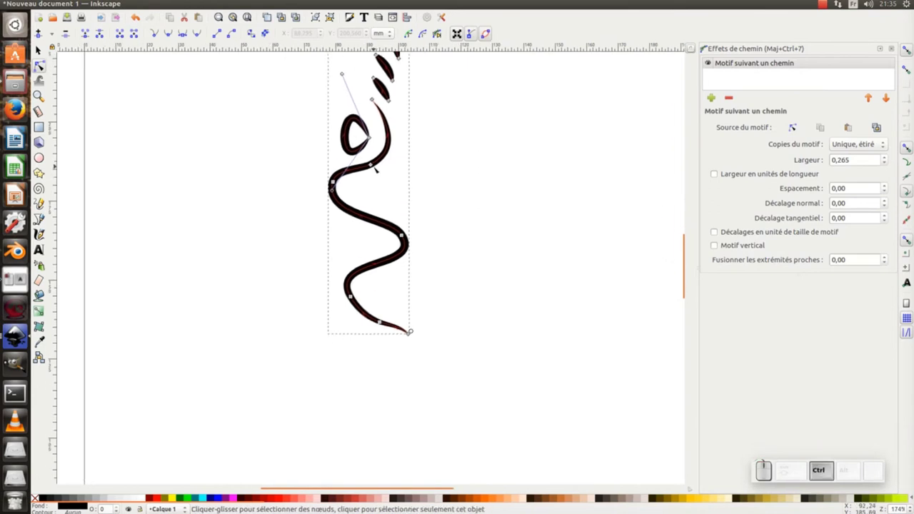
left_click(333, 11)
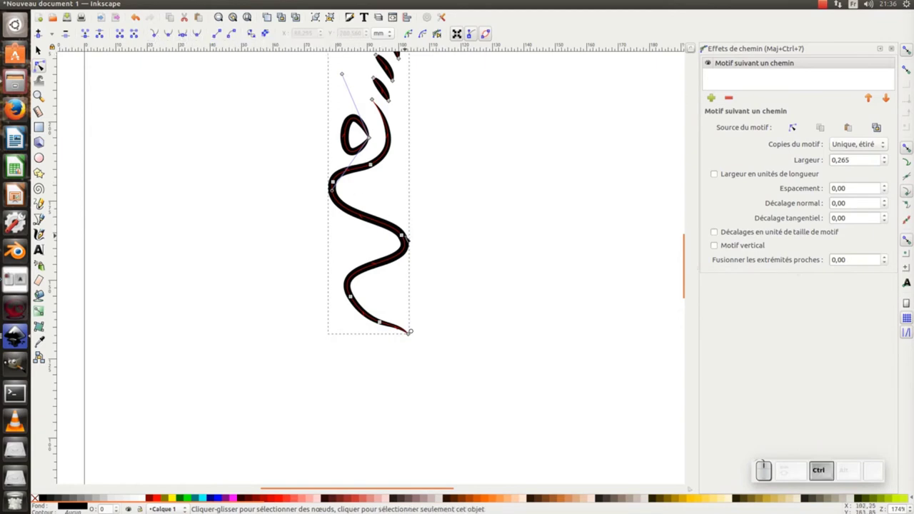
Reshape the stroke's bottom curve, set its width to 0.238 and return to the Selector
left_click(333, 11)
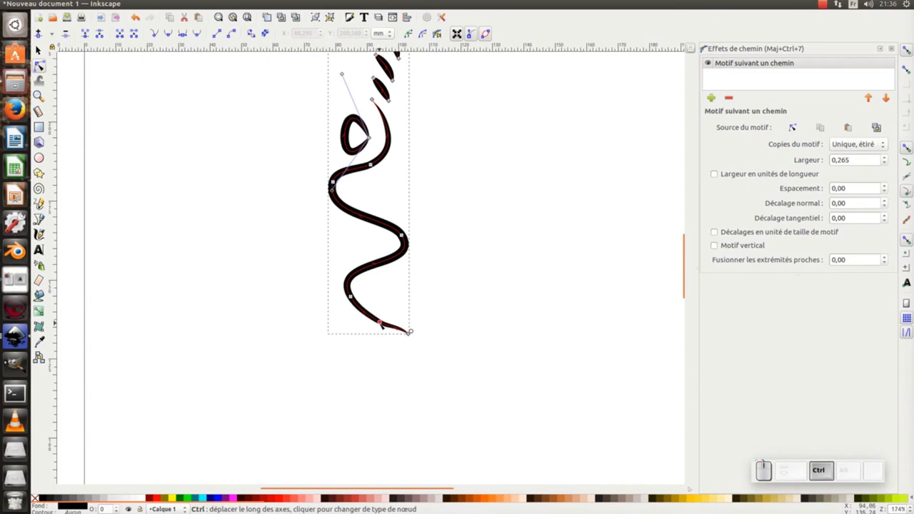
left_click(333, 10)
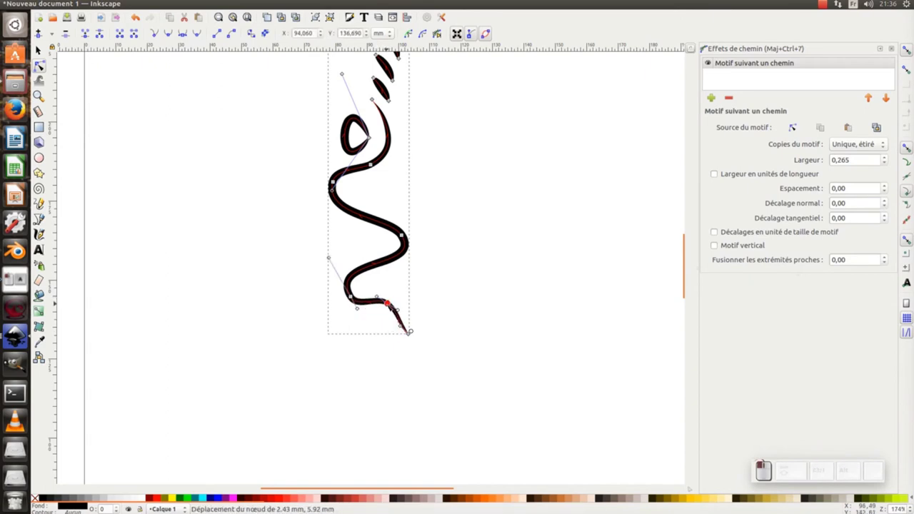
left_click(334, 11)
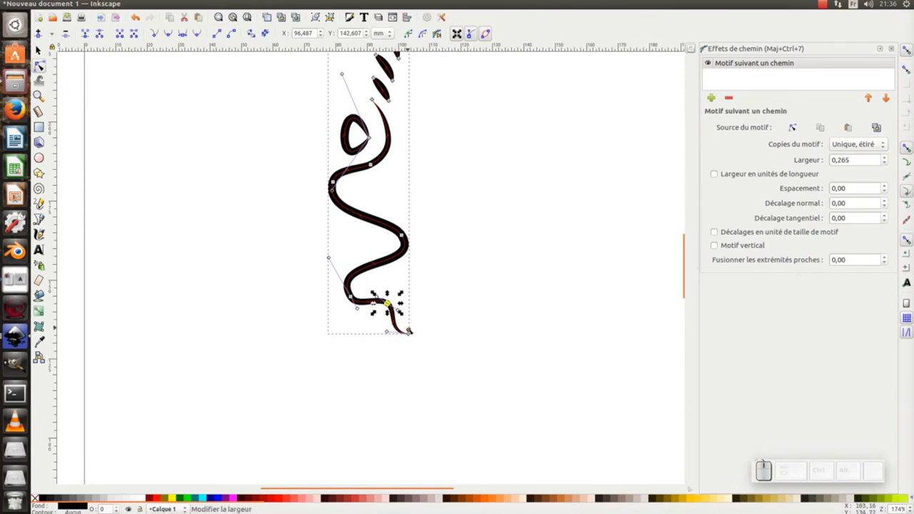
left_click(333, 11)
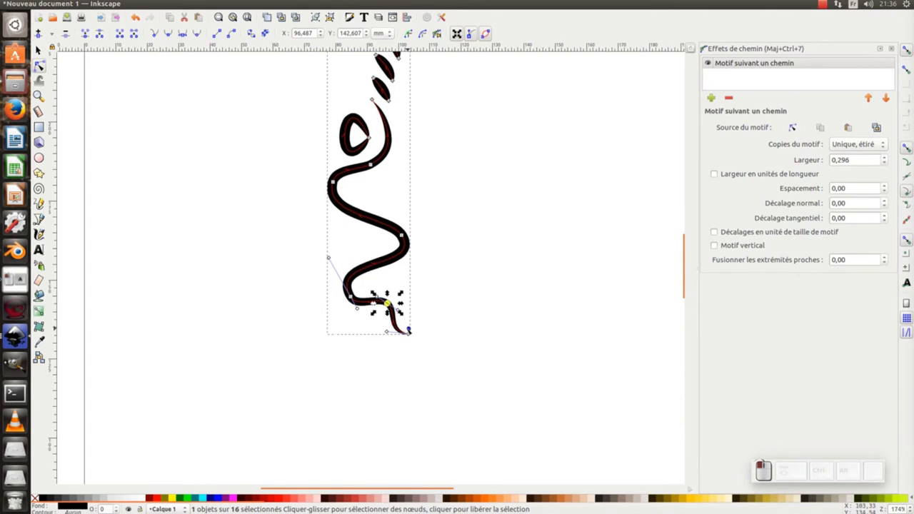
key("-")
key("F1")
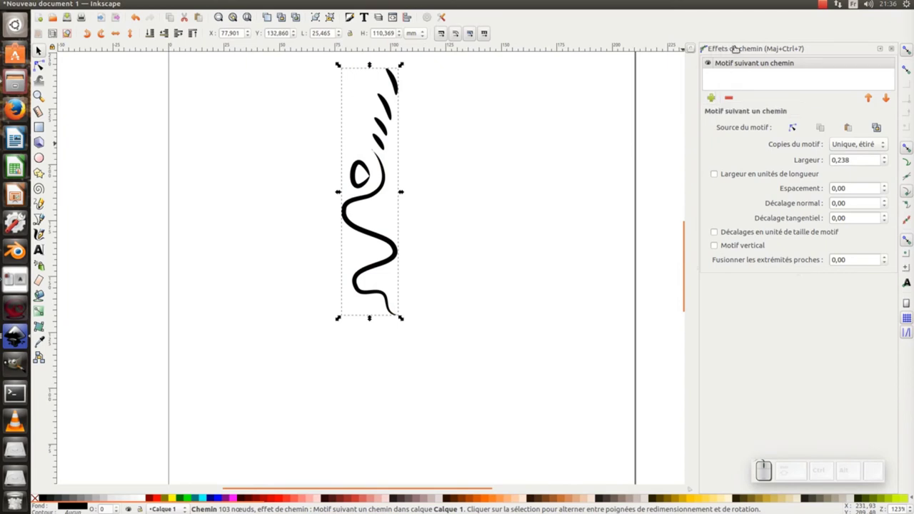
Add a Mirror Symmetry path effect to the stroke from the Path Effects dialog
left_click(334, 11)
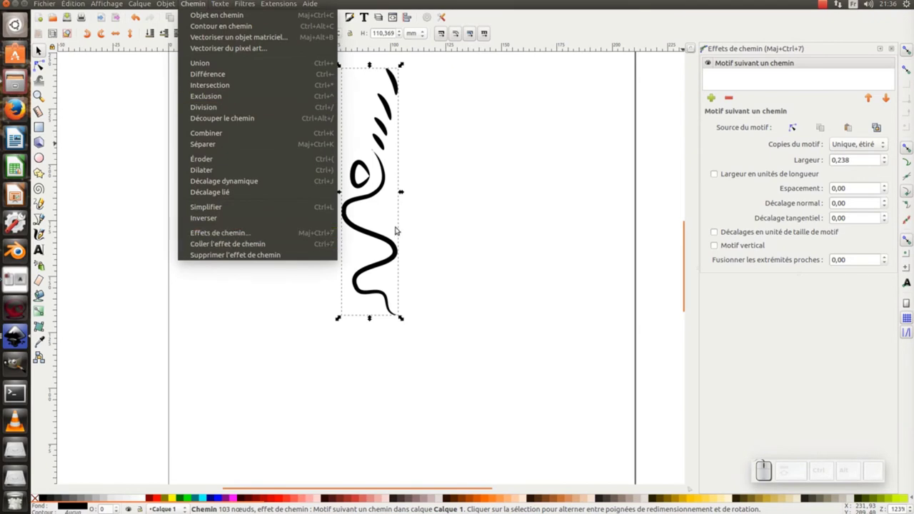
left_click(530, 178)
left_click(716, 95)
left_click_drag(500, 143, 628, 360)
left_click(528, 237)
left_click(628, 360)
Set the mirror Mode to X of middle node so the stroke reflects symmetrically
middle_click(549, 263)
left_click(484, 226)
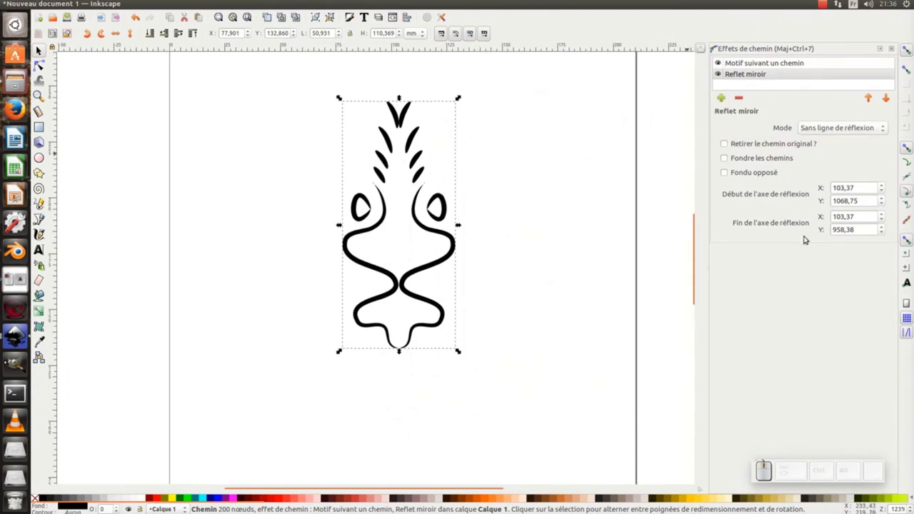
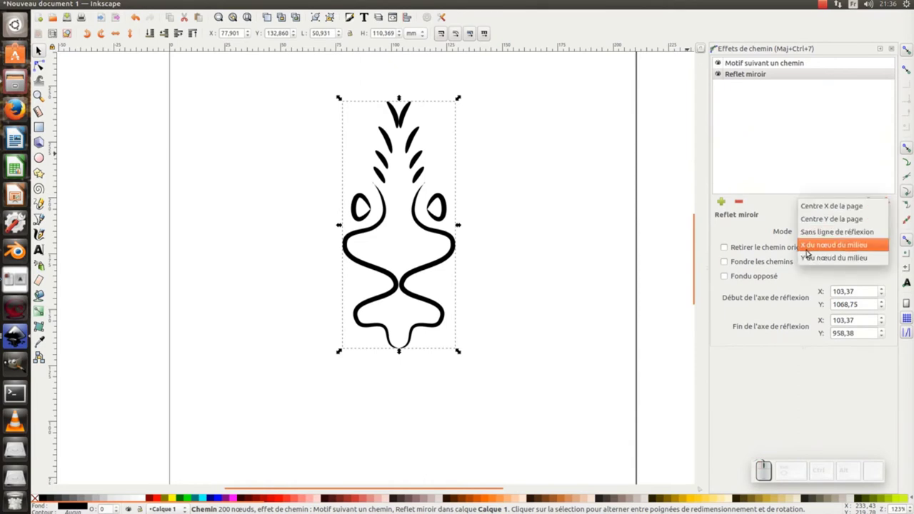
left_click(840, 244)
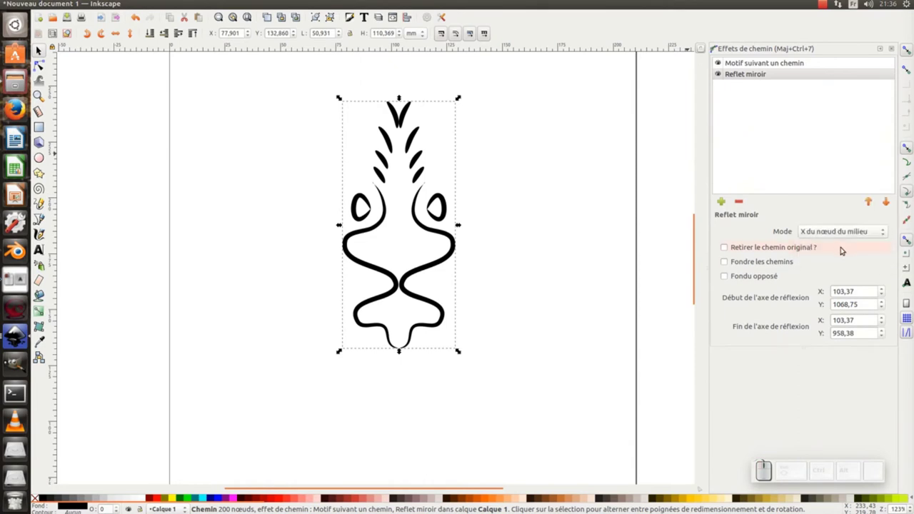
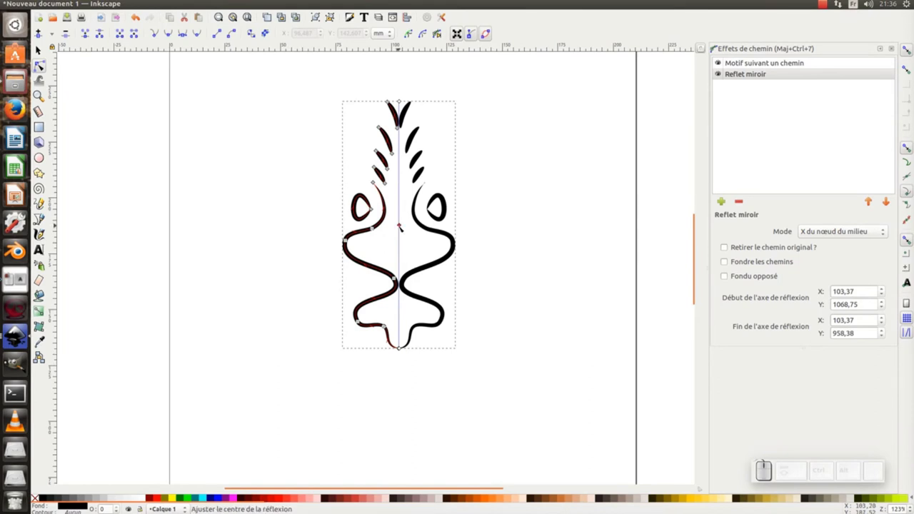
Shift the mirror axis to narrow the motif and tick Fuse paths to join the halves
left_click_drag(401, 228, 674, 235)
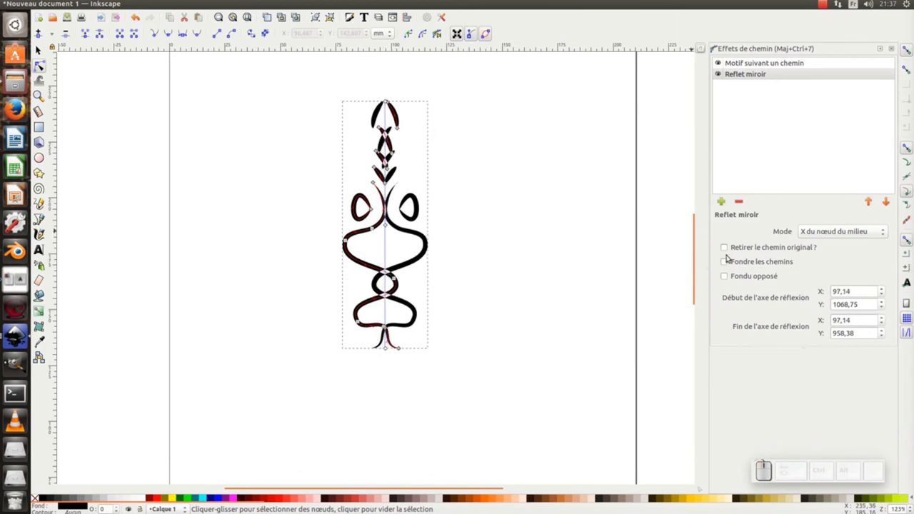
left_click(729, 259)
left_click_drag(387, 228, 502, 210)
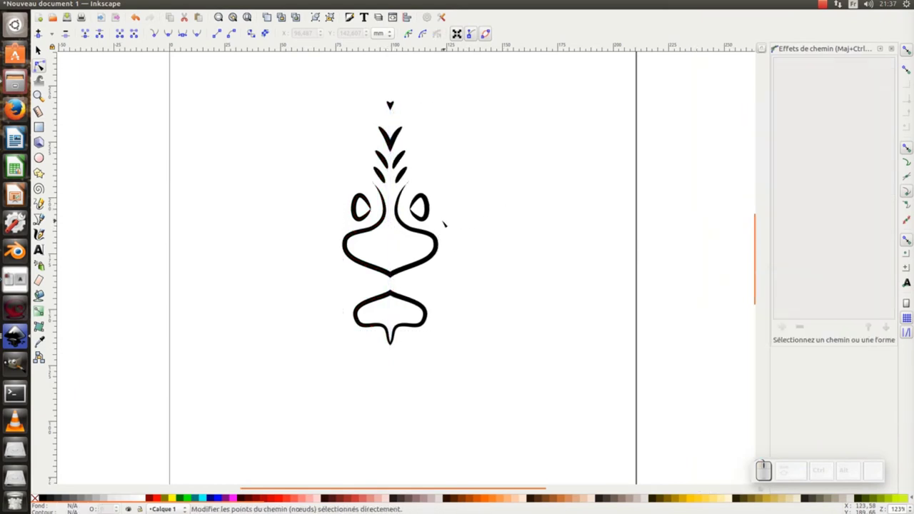
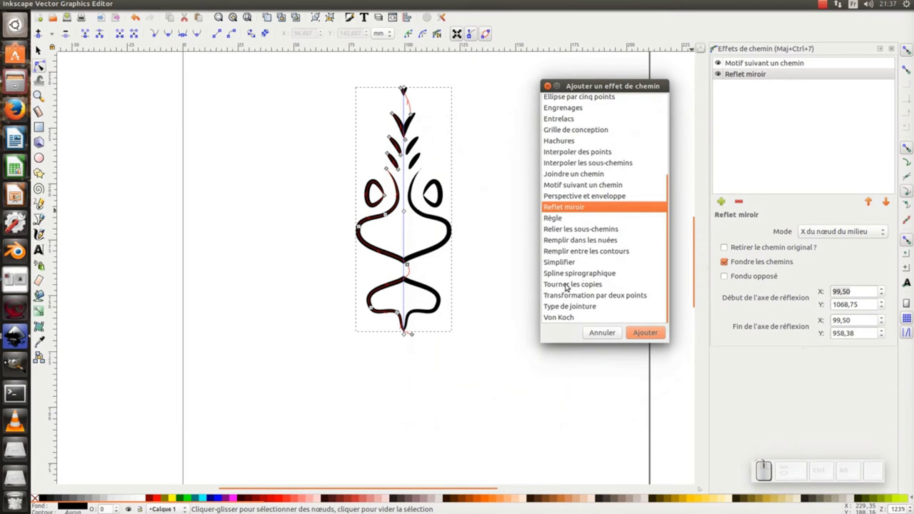
Add a Rotate copies effect with origin X 99.50, giving six symmetric arms, and show the mirror settings
left_click(572, 281)
left_click(653, 331)
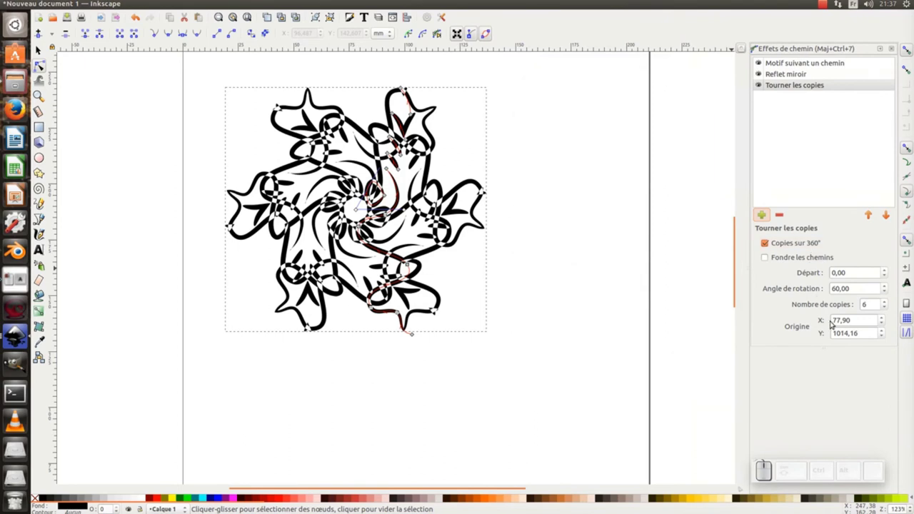
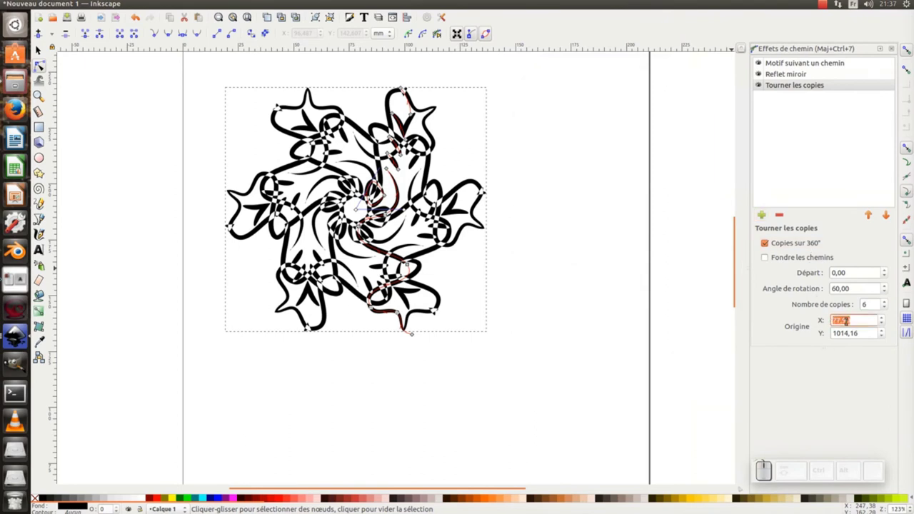
key("ctrl+v")
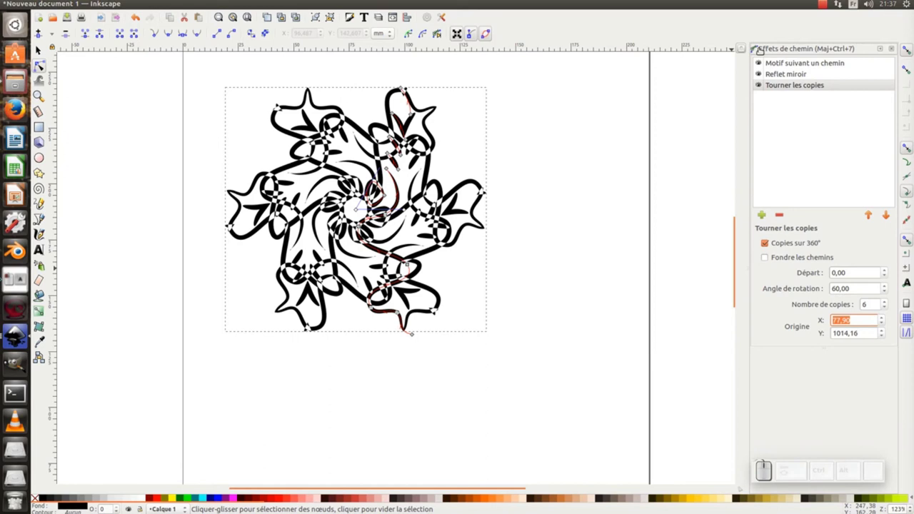
left_click(781, 71)
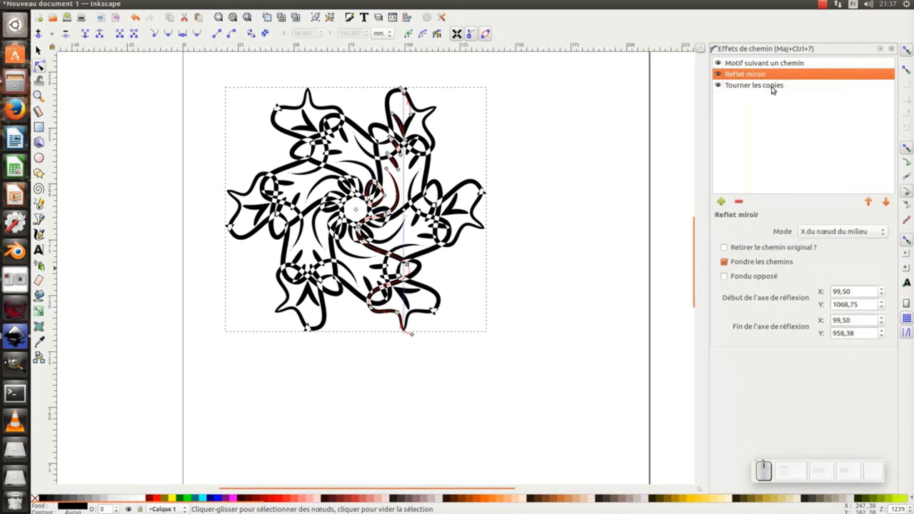
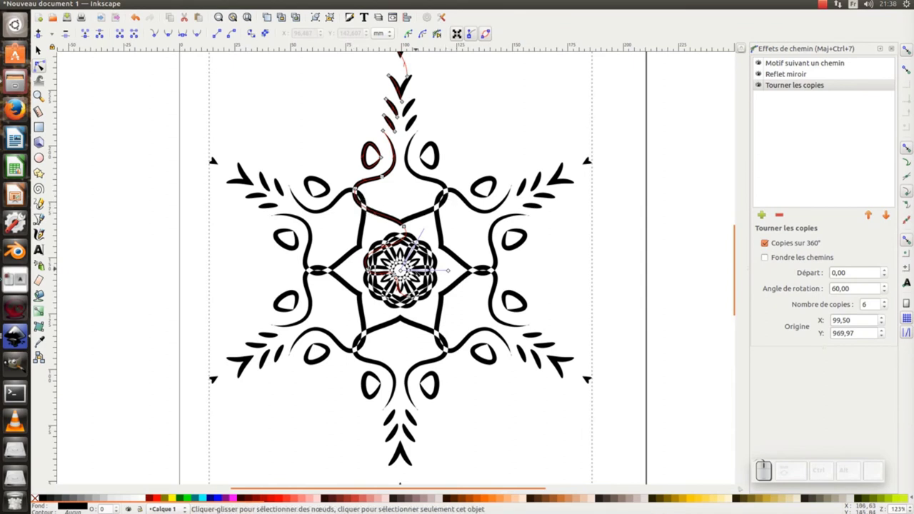
With Fill and Stroke open, set Rotate copies to 12 copies at 30° around a dark centre flower
left_click(333, 10)
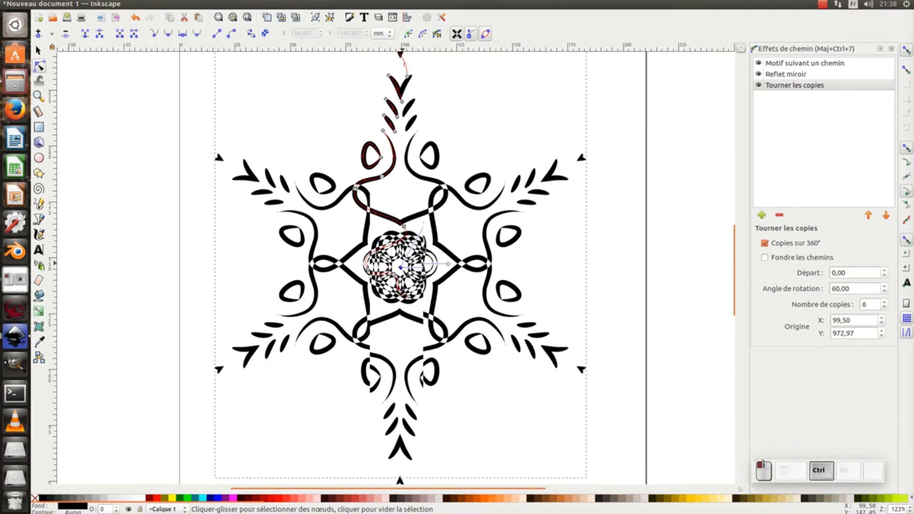
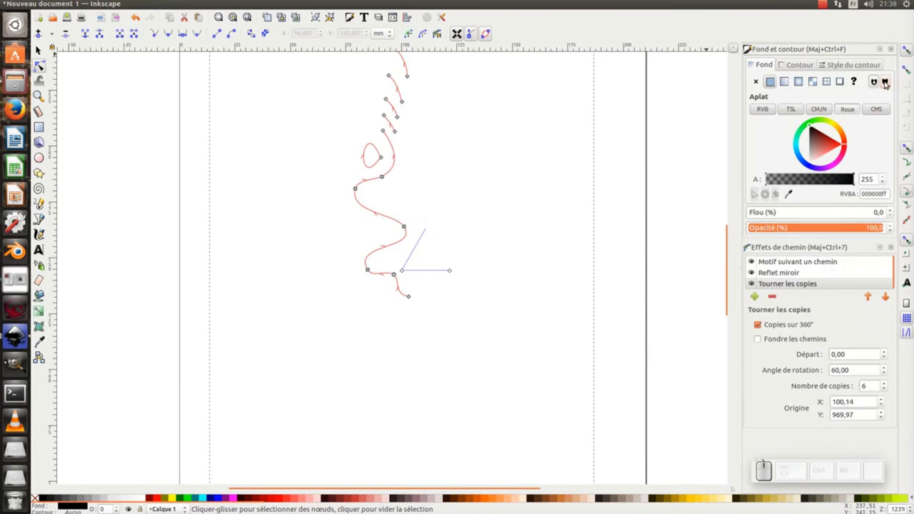
key("KP_Subtract")
key("KP_Add")
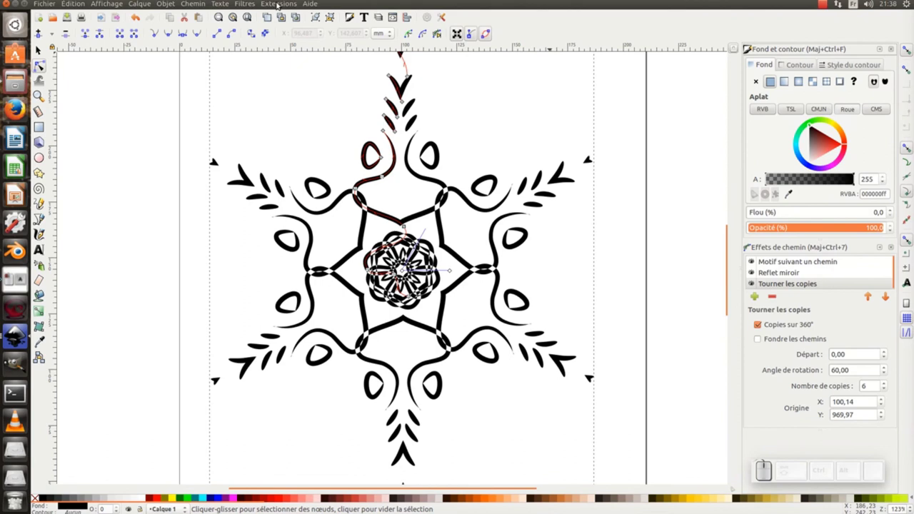
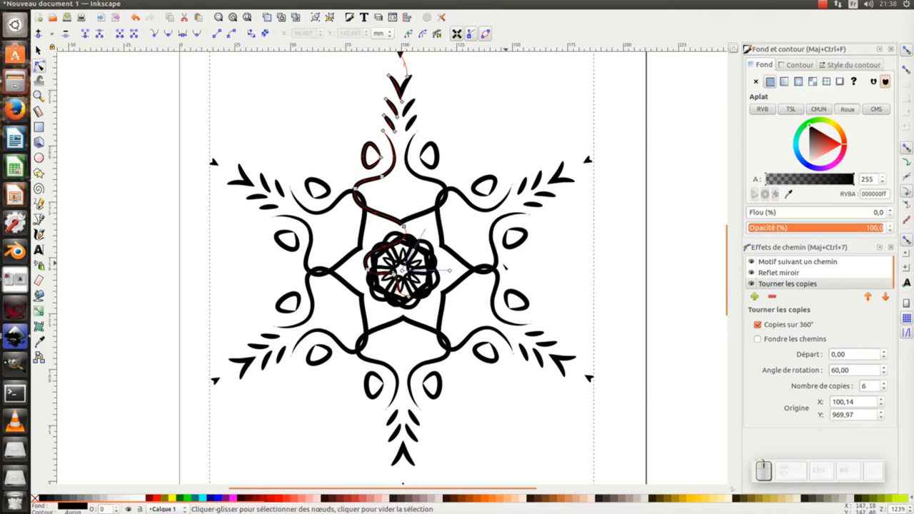
left_click(465, 257)
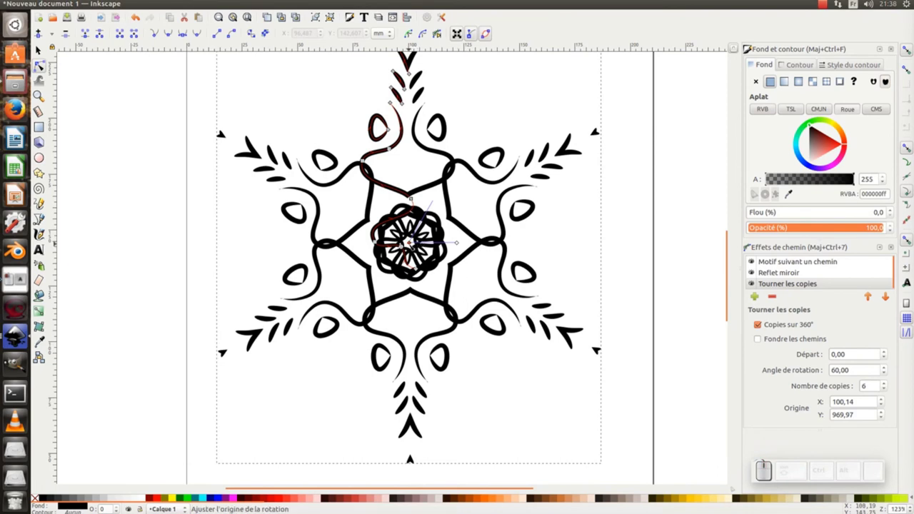
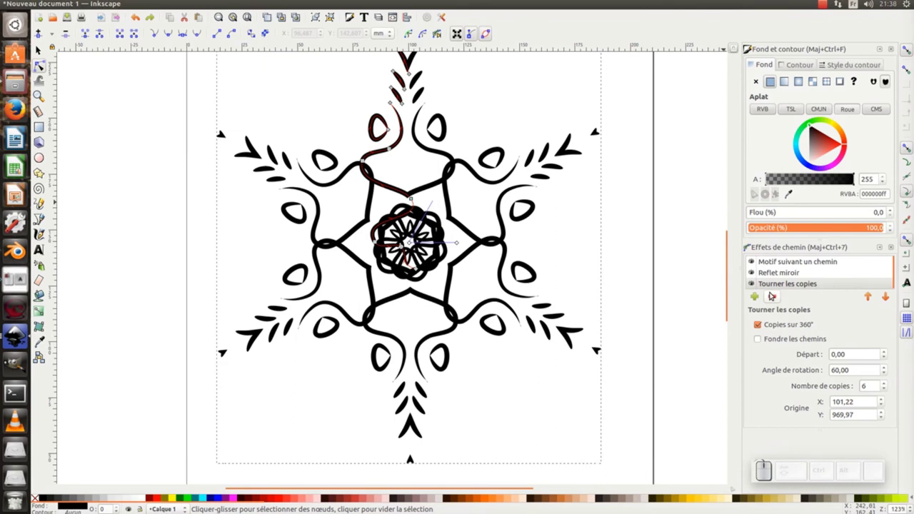
scroll("up", 3)
scroll("up", 3)
scroll("up", 3)
scroll("up", 3)
scroll("up", 3)
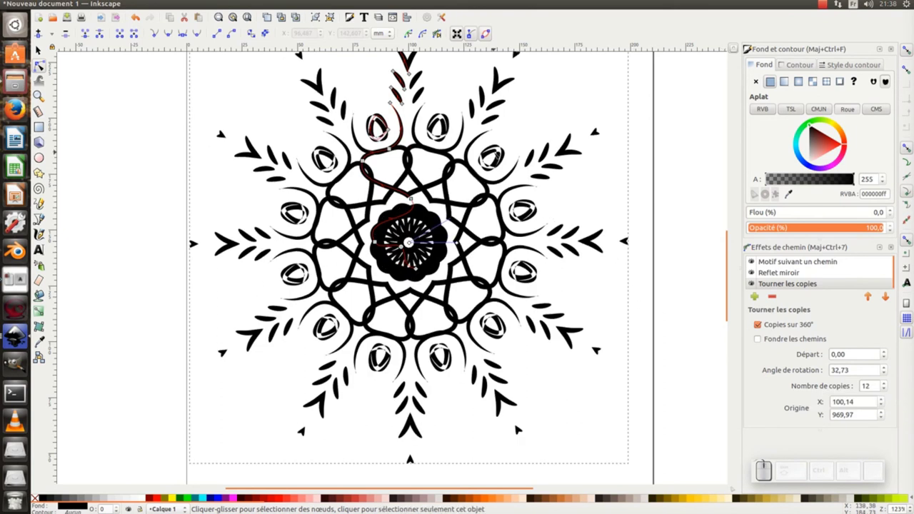
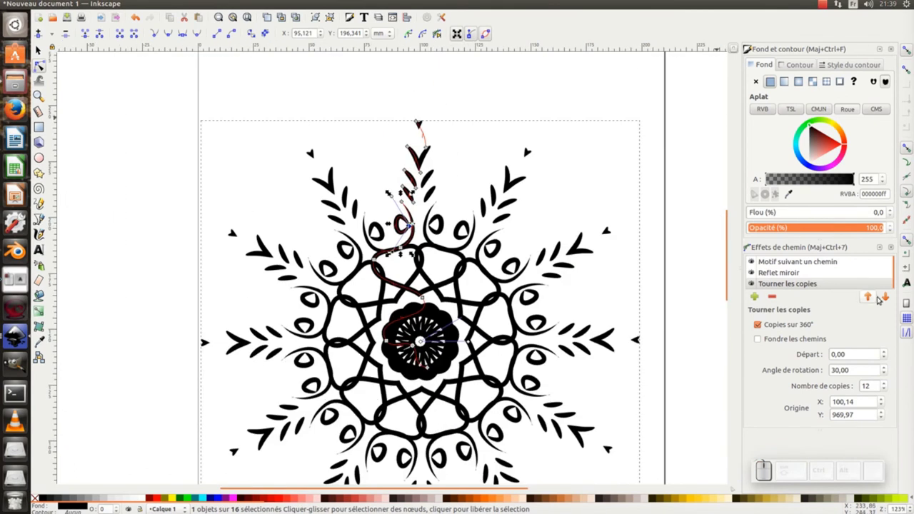
Add a Perspective/Envelope path effect to the mandala
left_click(334, 11)
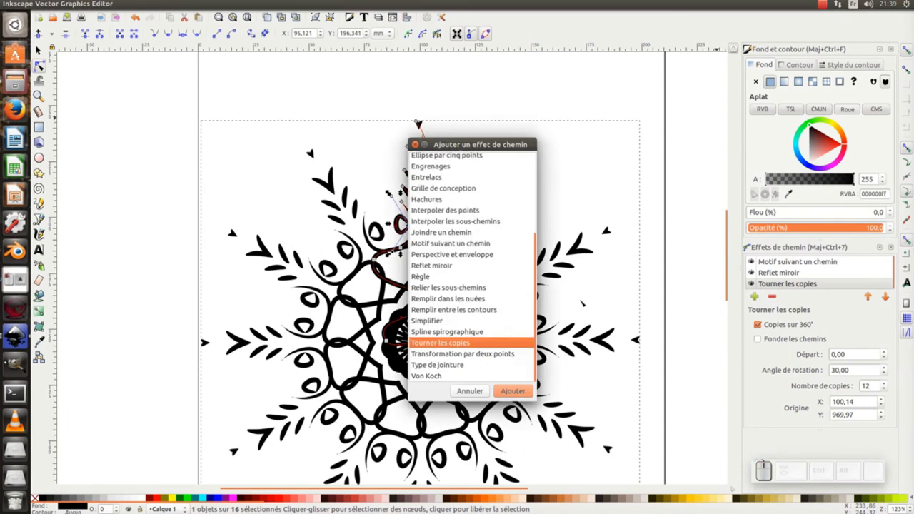
scroll("down", 3)
left_click(333, 11)
left_click(333, 11)
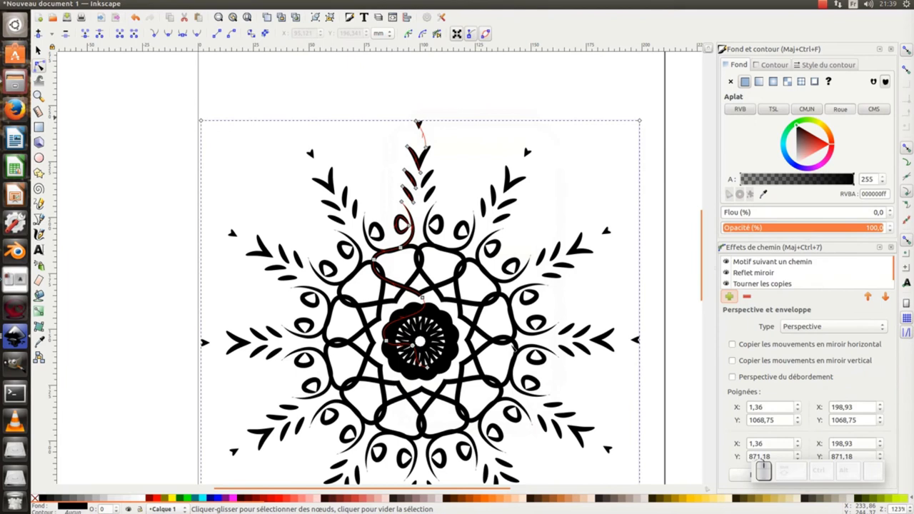
Pull the envelope corner handles outward to skew the mandala into a tilted quadrilateral
middle_click(333, 11)
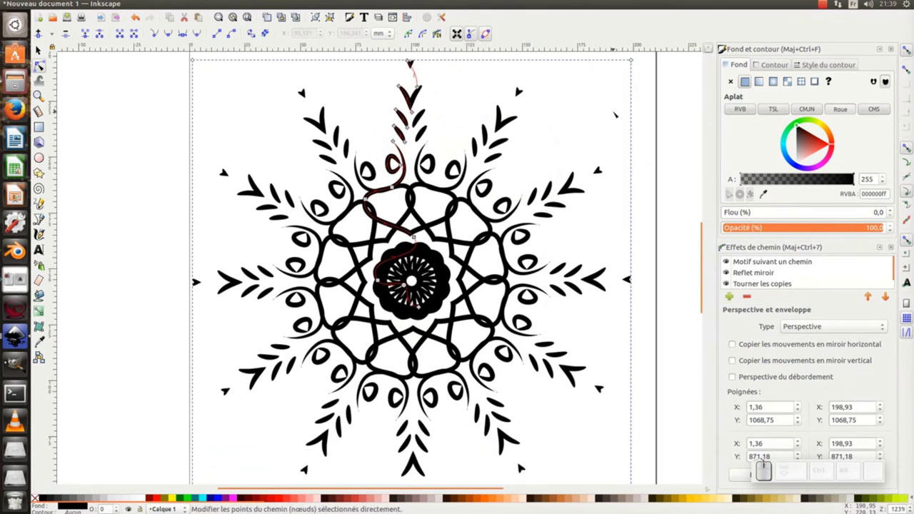
key("KP_Subtract")
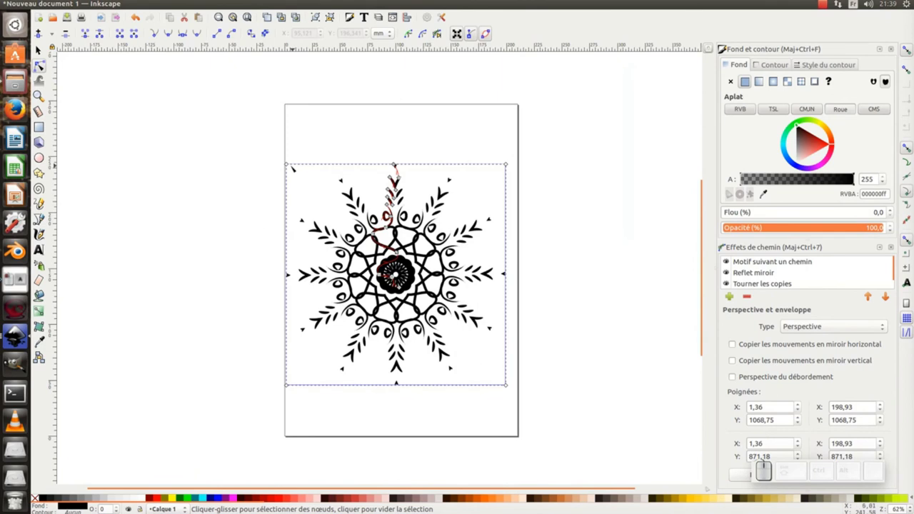
left_click(333, 11)
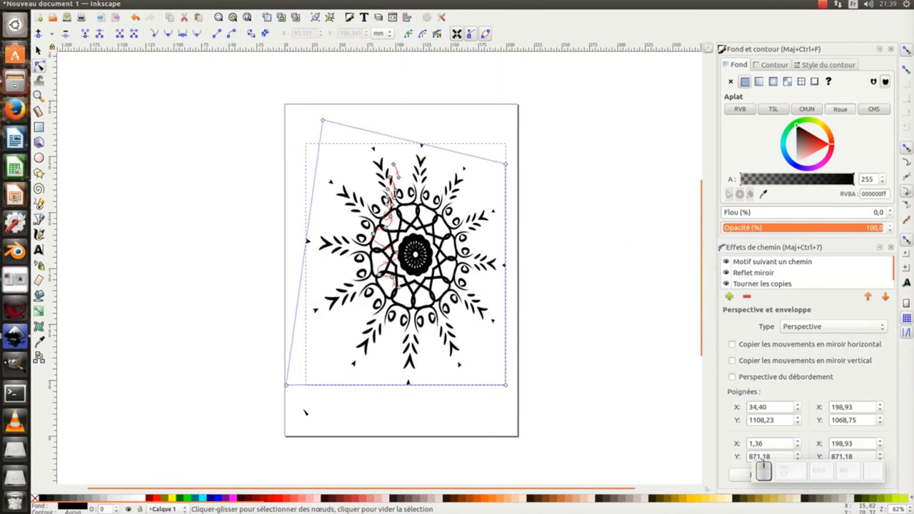
left_click(333, 11)
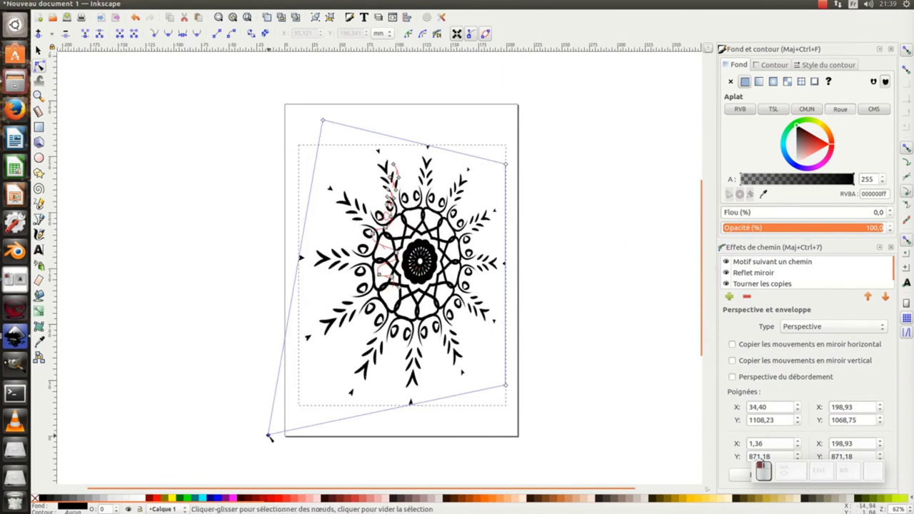
left_click(334, 11)
middle_click(333, 11)
left_click(334, 10)
left_click(334, 10)
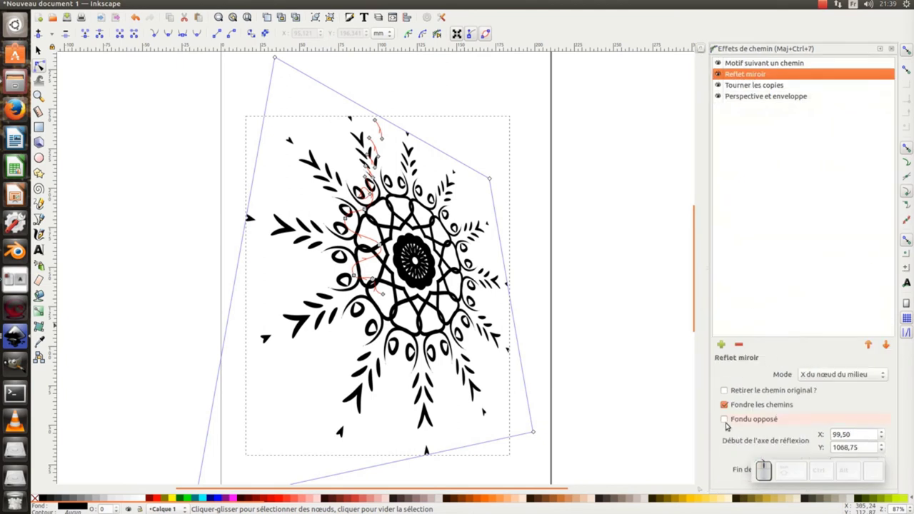
Turn on Opposite fuse for the mirror and reposition its axis into swirling feathered arms
left_click(333, 11)
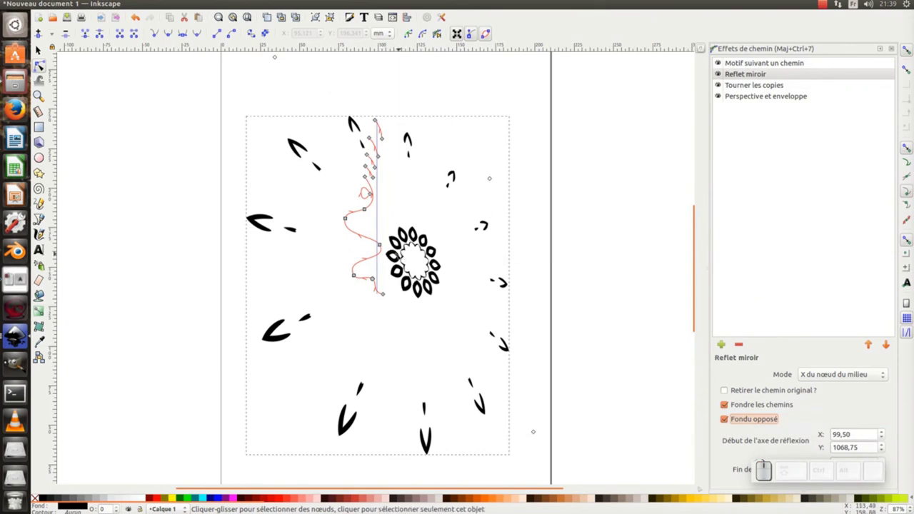
left_click(334, 11)
left_click(333, 10)
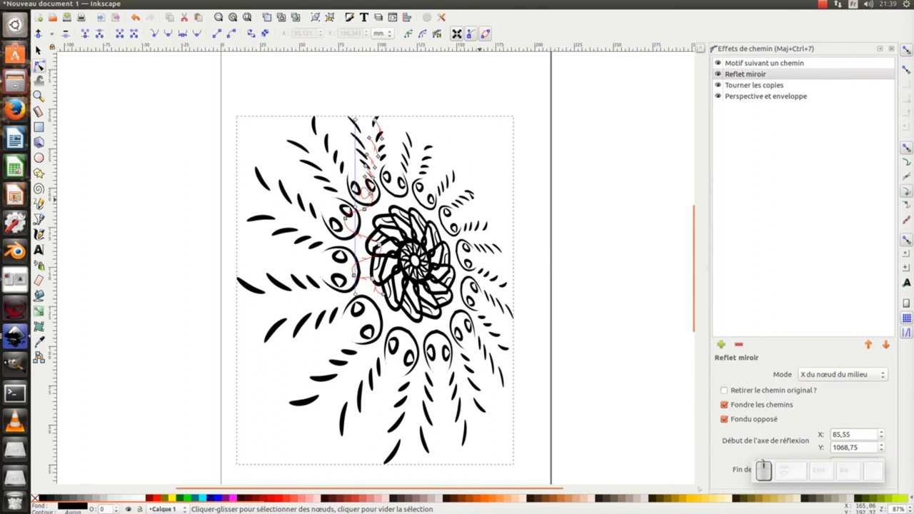
Deselect the mandala and zoom out to view the whole page
left_click(334, 10)
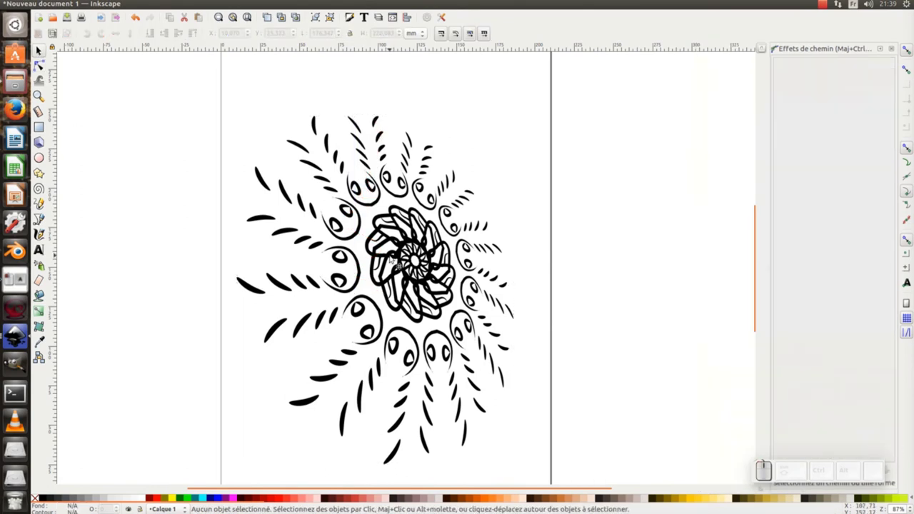
key("KP_Subtract")
left_click(333, 11)
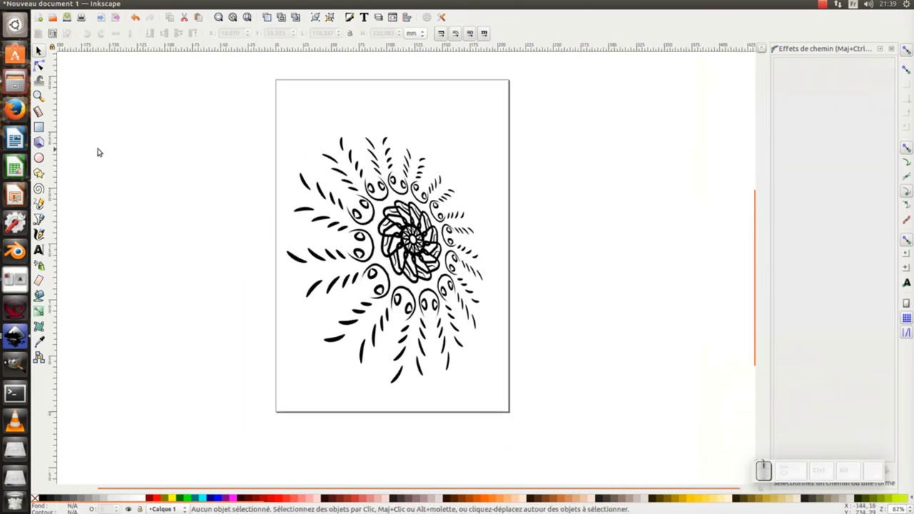
Draw a 1920×1080 px grey radial-gradient rectangle behind the mandala and centre the mandala on it
double_click(333, 11)
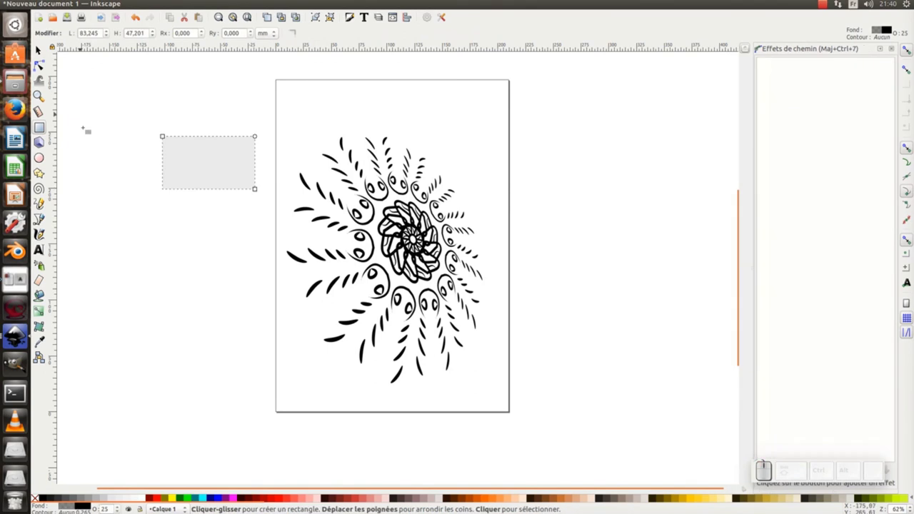
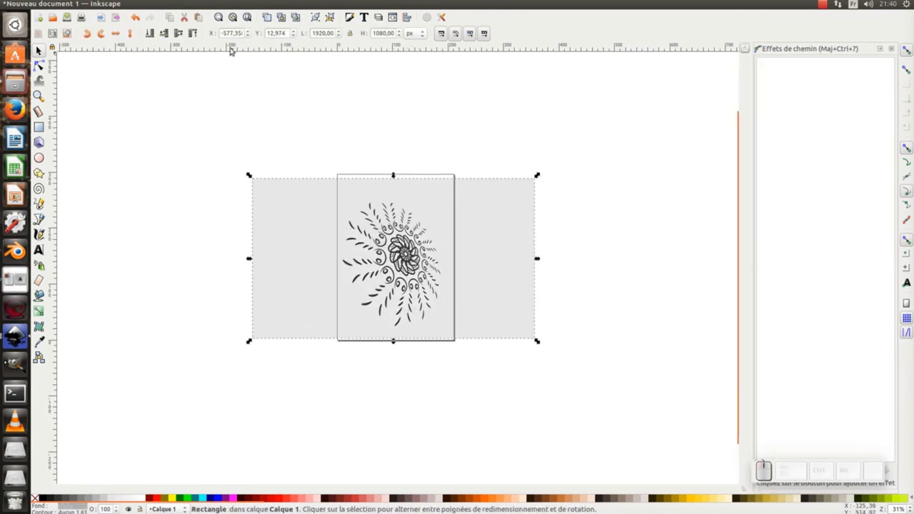
left_click(156, 32)
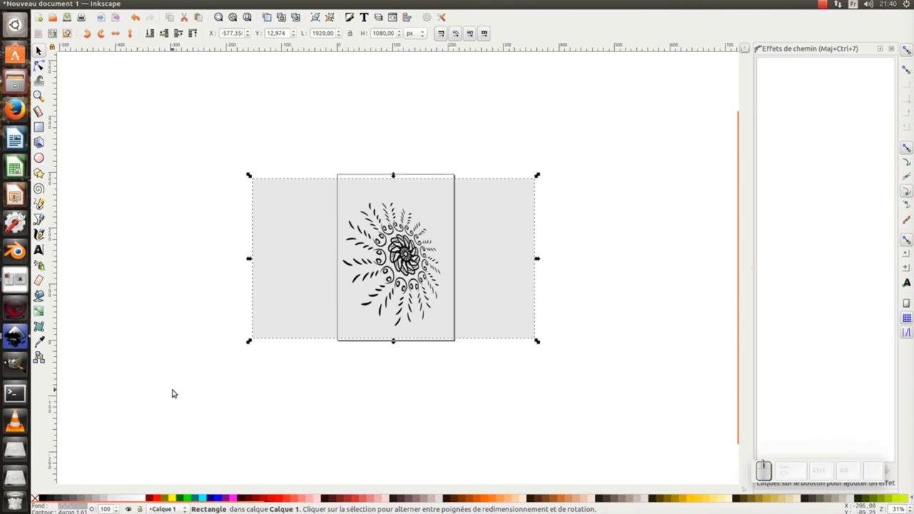
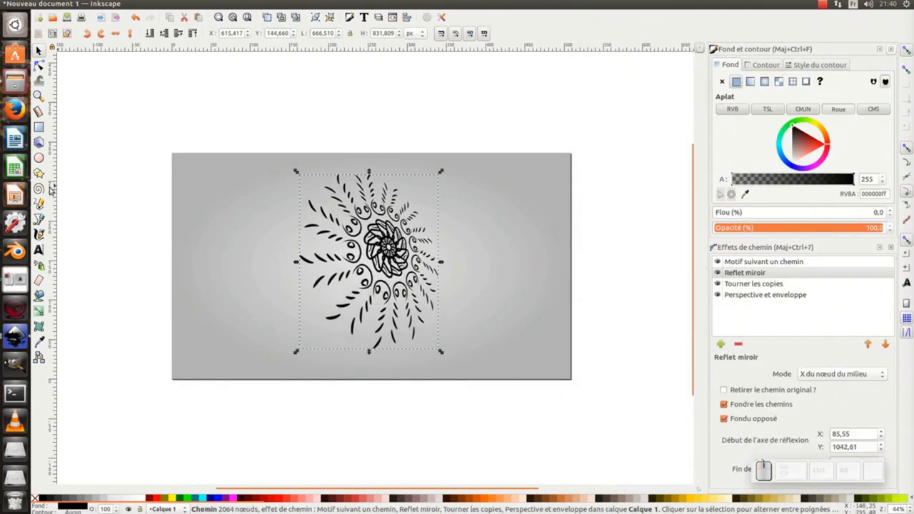
Draw a flat blurred shadow ellipse under the mandala and duplicate the background rectangle
left_click(44, 155)
left_click_drag(39, 66, 38, 66)
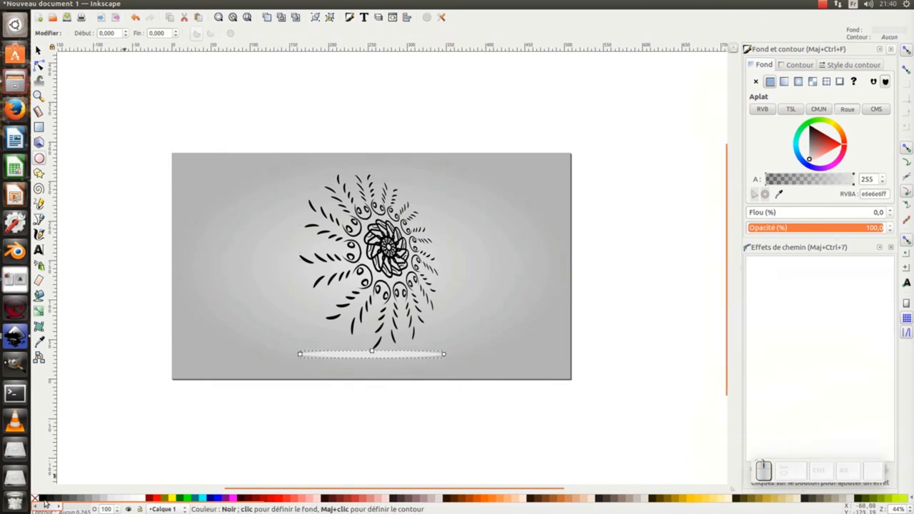
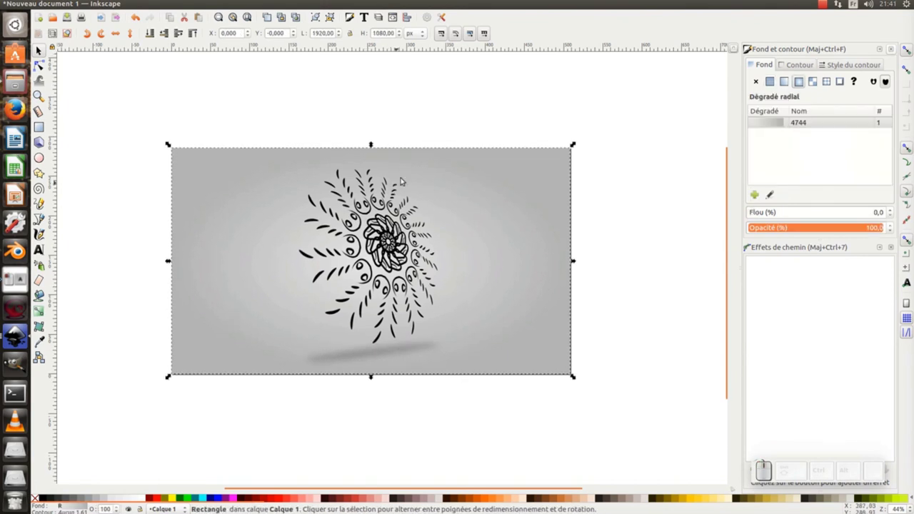
key("ctrl+d")
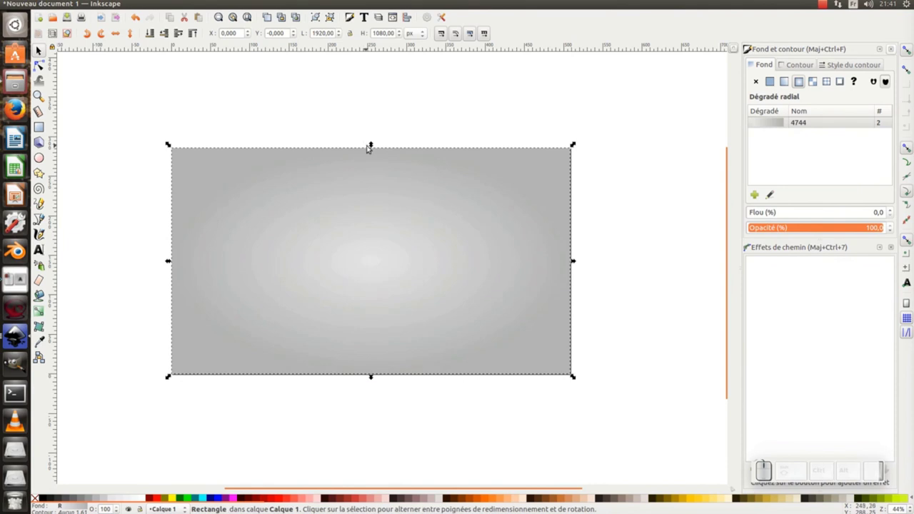